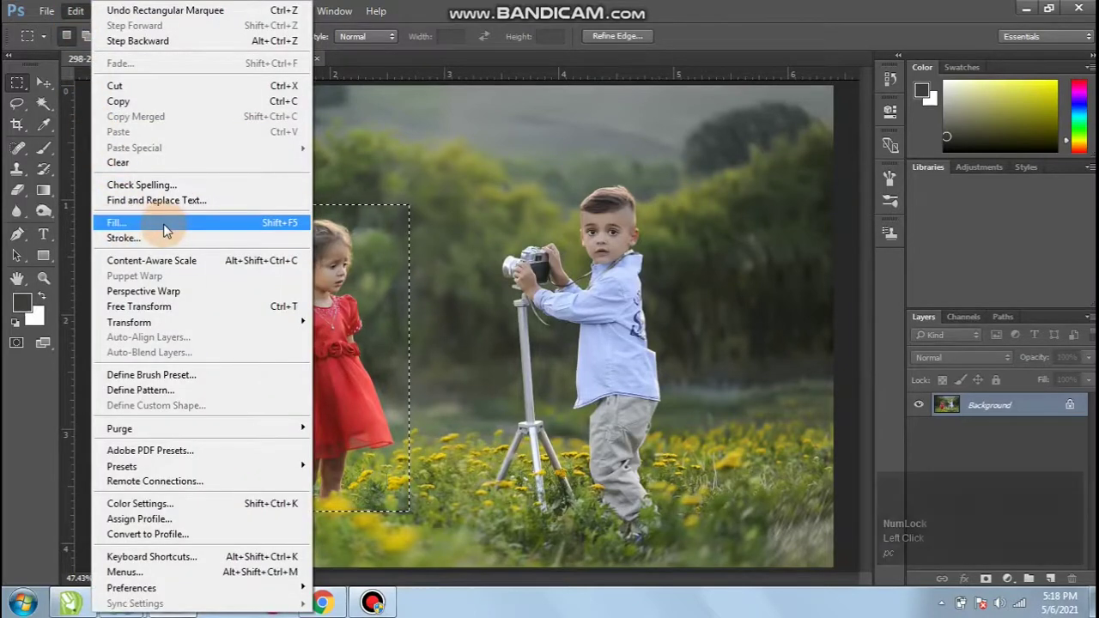
Fill the girl's selection with Content-Aware so grass and trees replace her
left_click(171, 229)
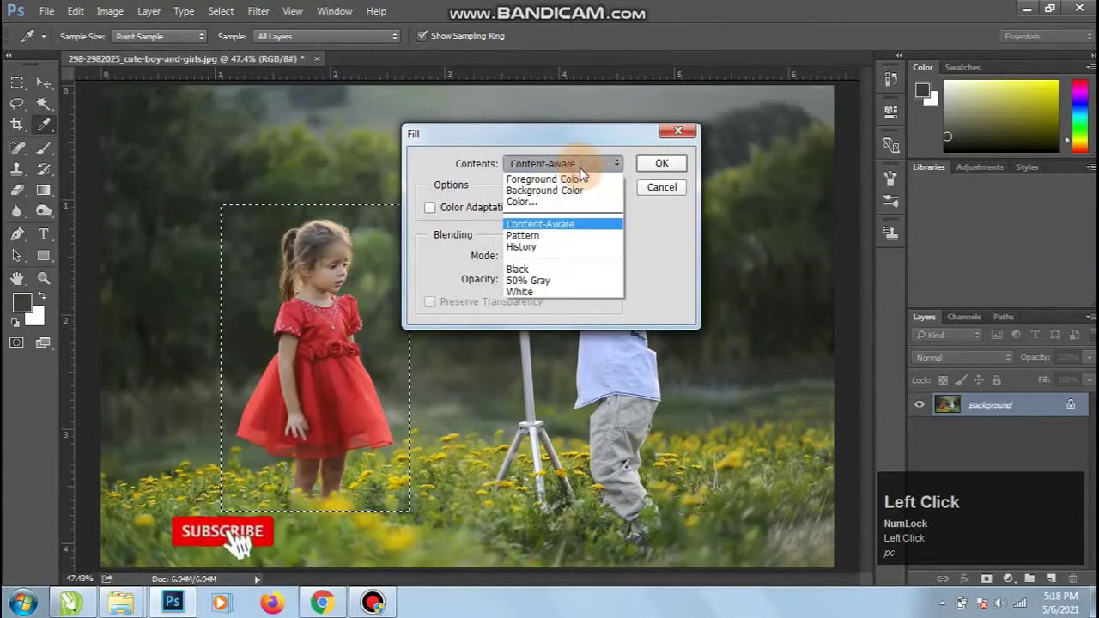
type("pc")
type("pcpc")
left_click(597, 228)
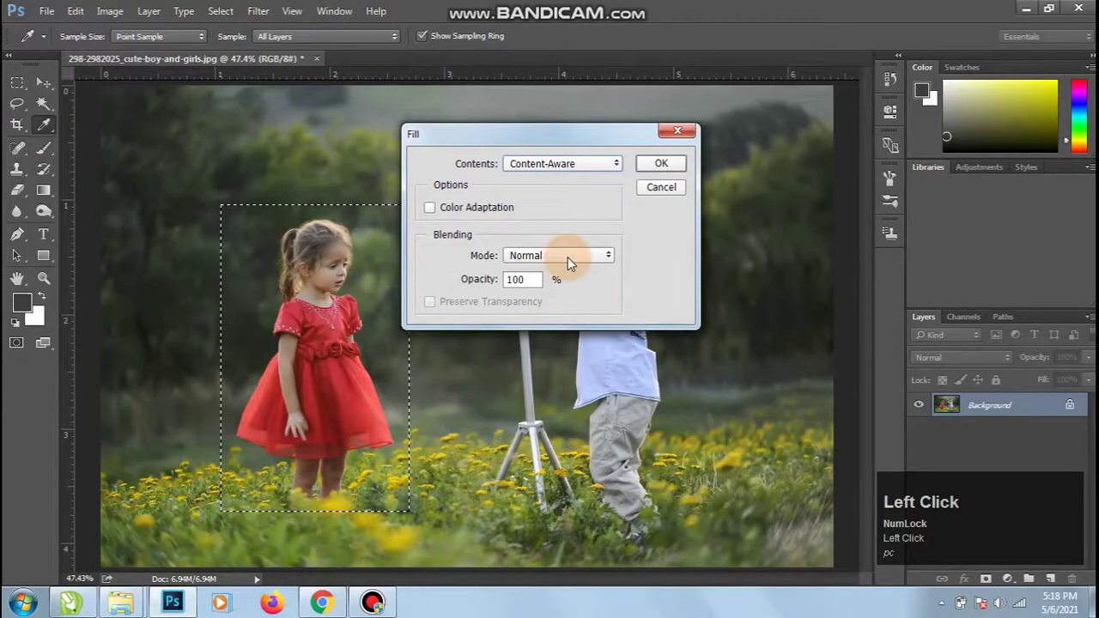
type("pc")
left_click(671, 171)
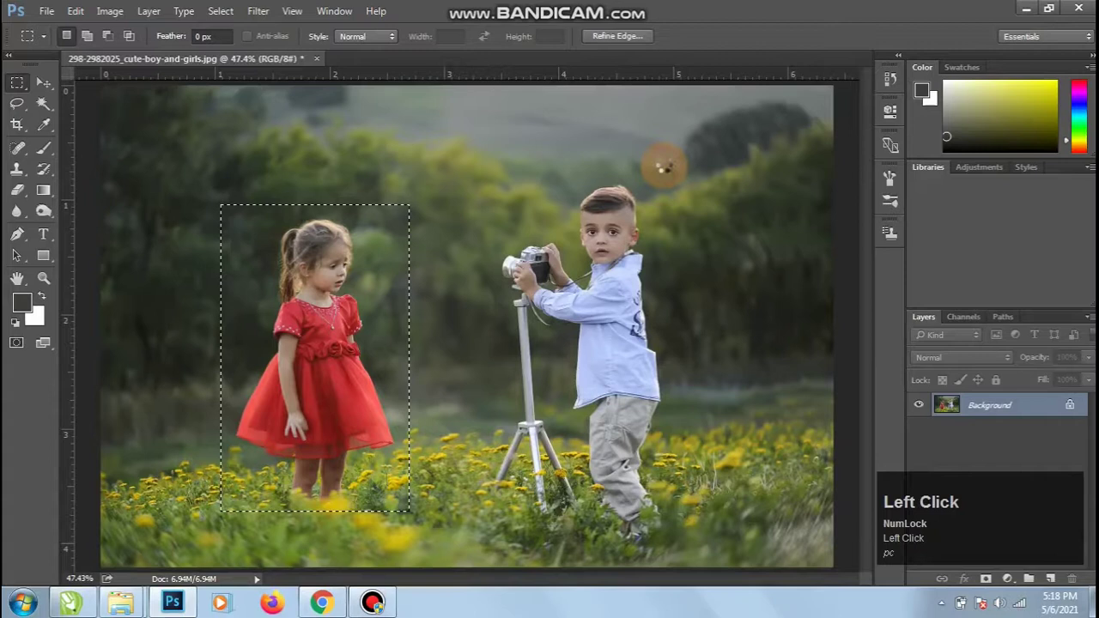
Content-Aware fill the small leftover patch again to blend it into the grass
type("pc")
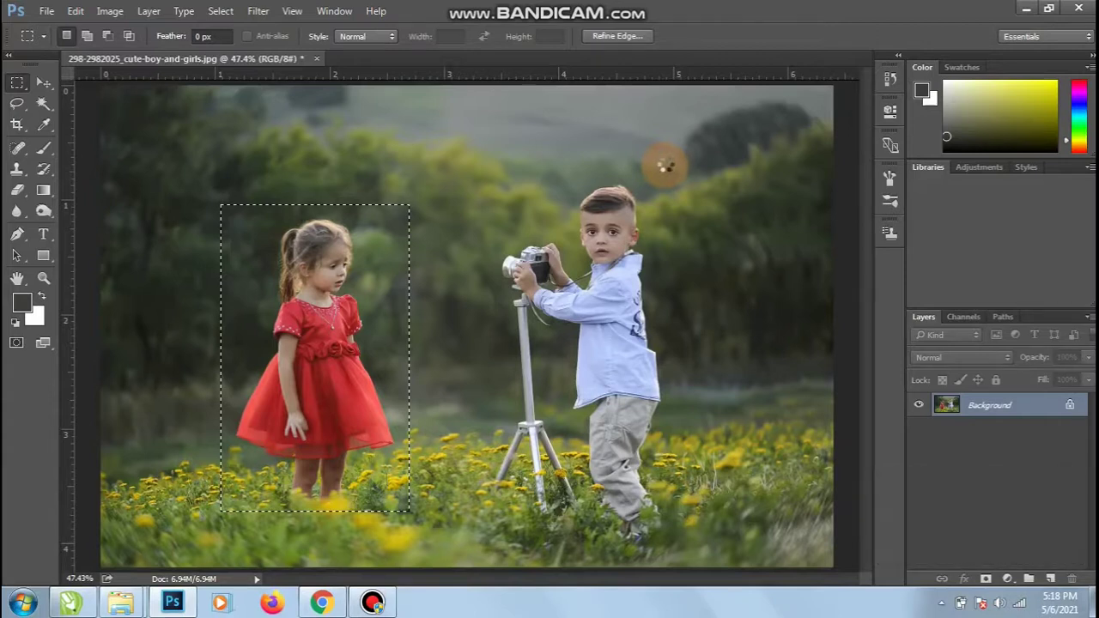
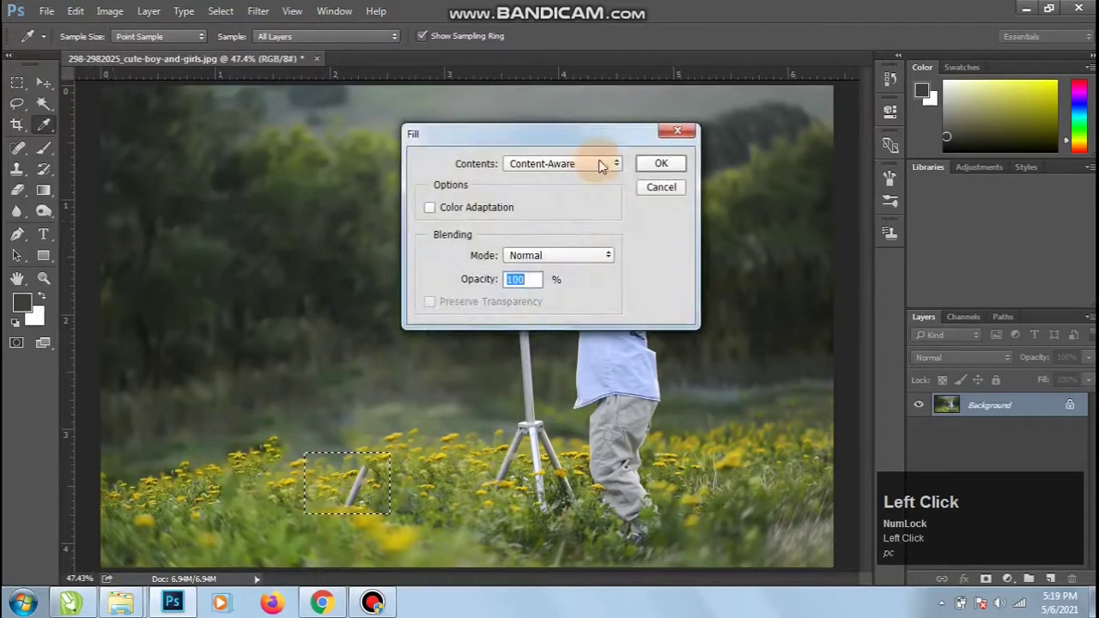
left_click(654, 165)
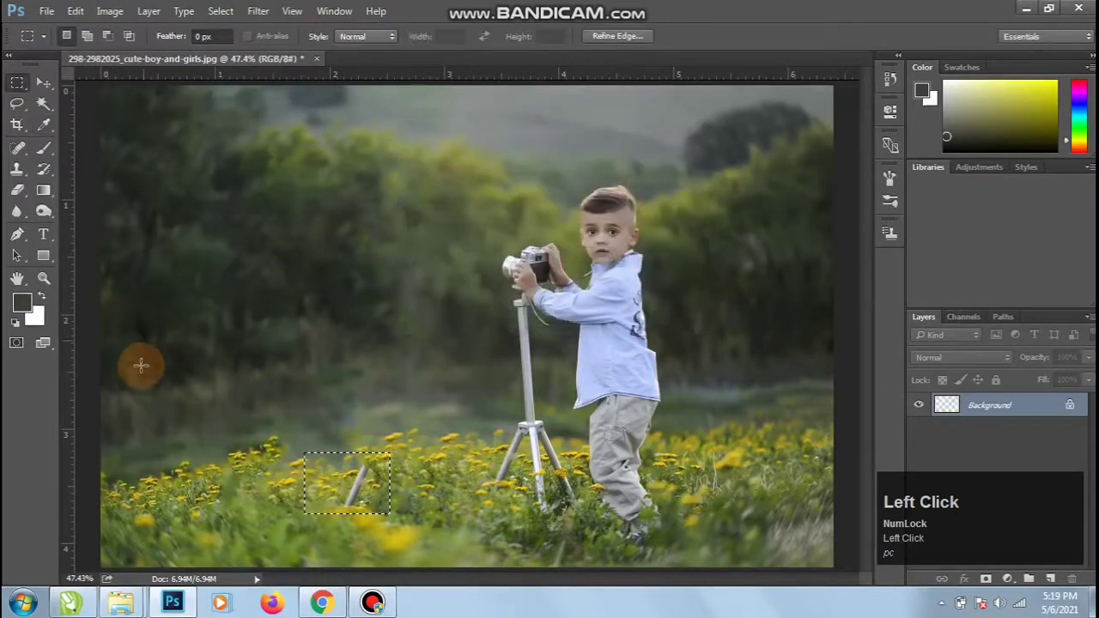